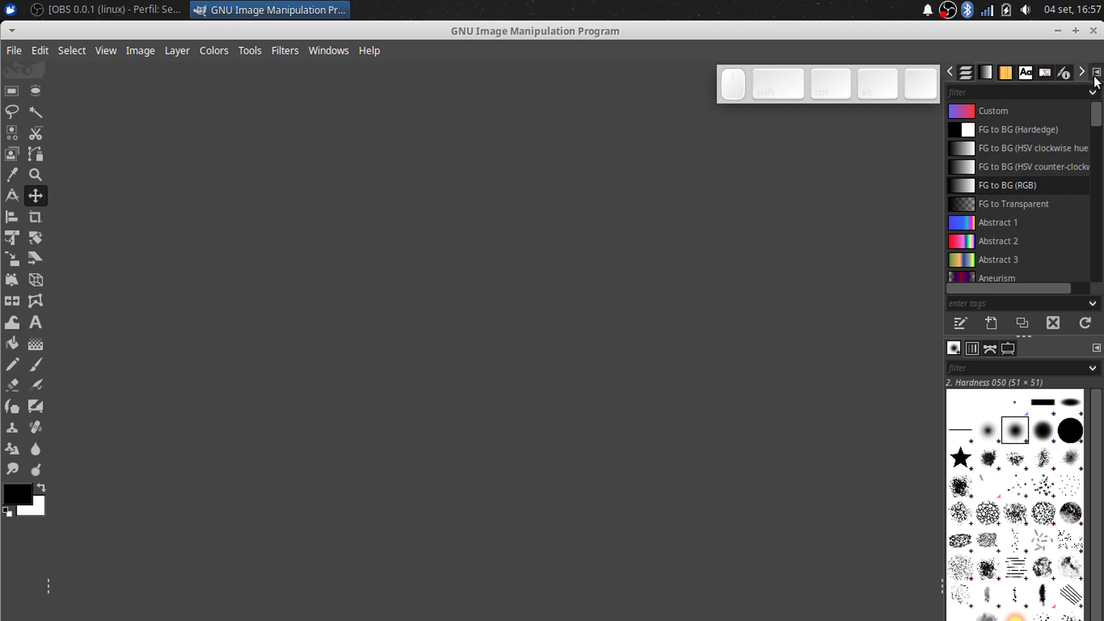
Open the portrait photo 2639.jpg from the Desktop via File > Open.
{"action": "left_click", "coordinate": [1026, 436]}
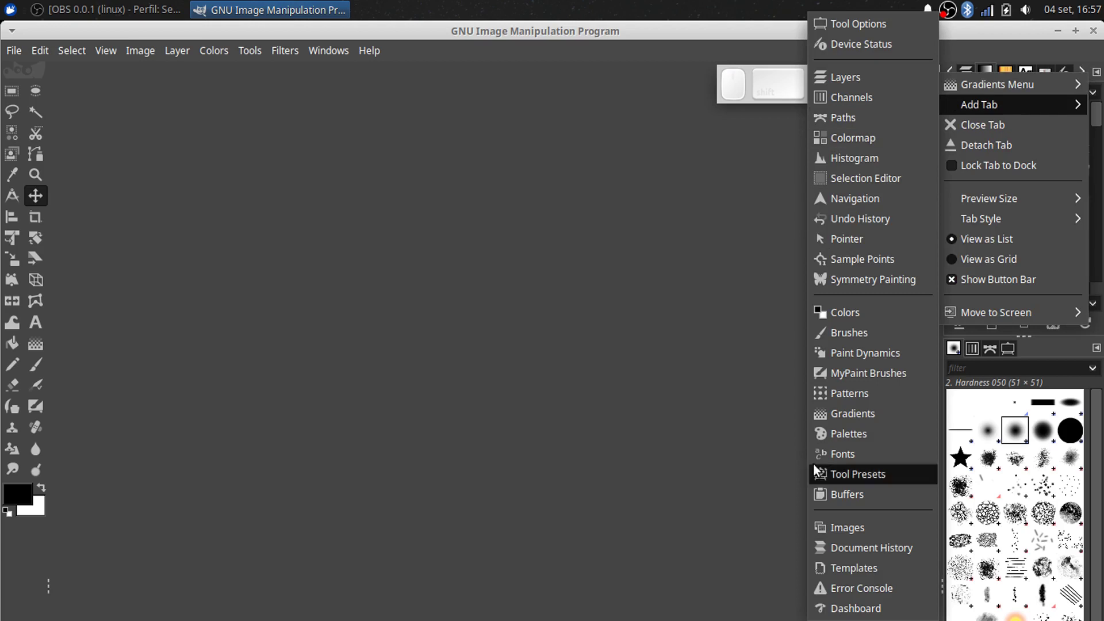
{"action": "left_click", "coordinate": [540, 322]}
{"action": "left_click", "coordinate": [11, 58]}
{"action": "left_click", "coordinate": [45, 119]}
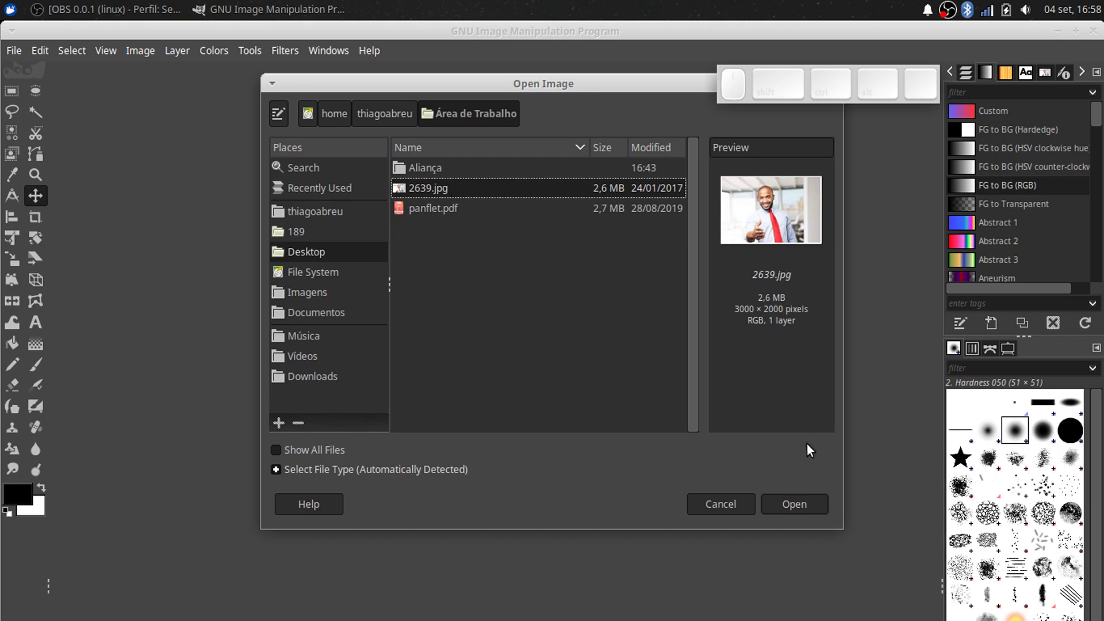
{"action": "left_click", "coordinate": [797, 502]}
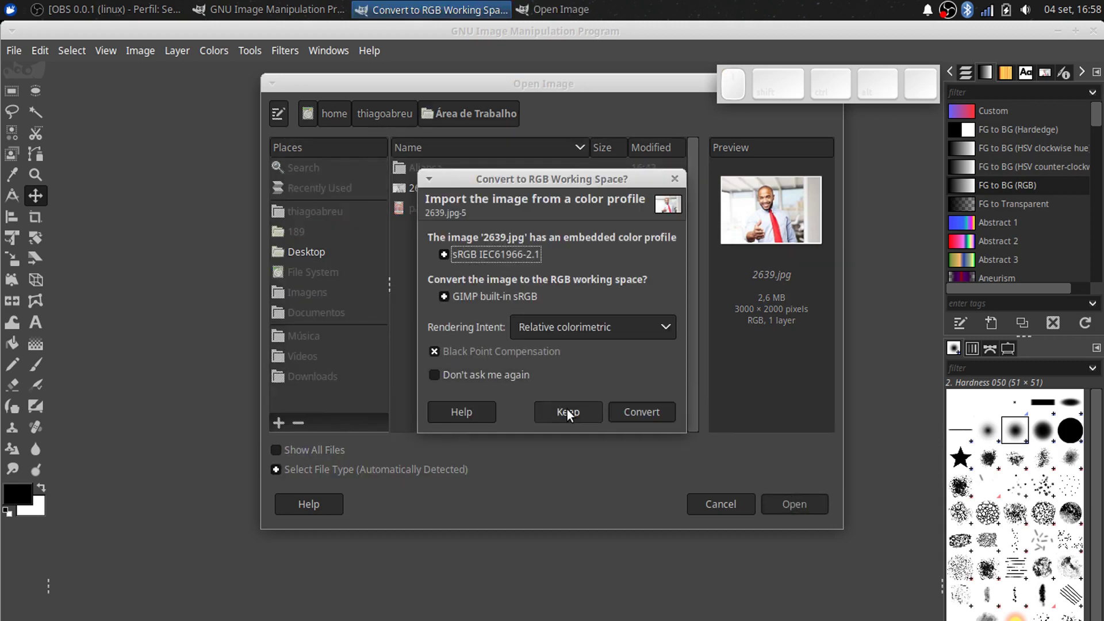
{"action": "left_click", "coordinate": [565, 416]}
{"action": "left_click_drag", "start_coordinate": [567, 466], "coordinate": [577, 259]}
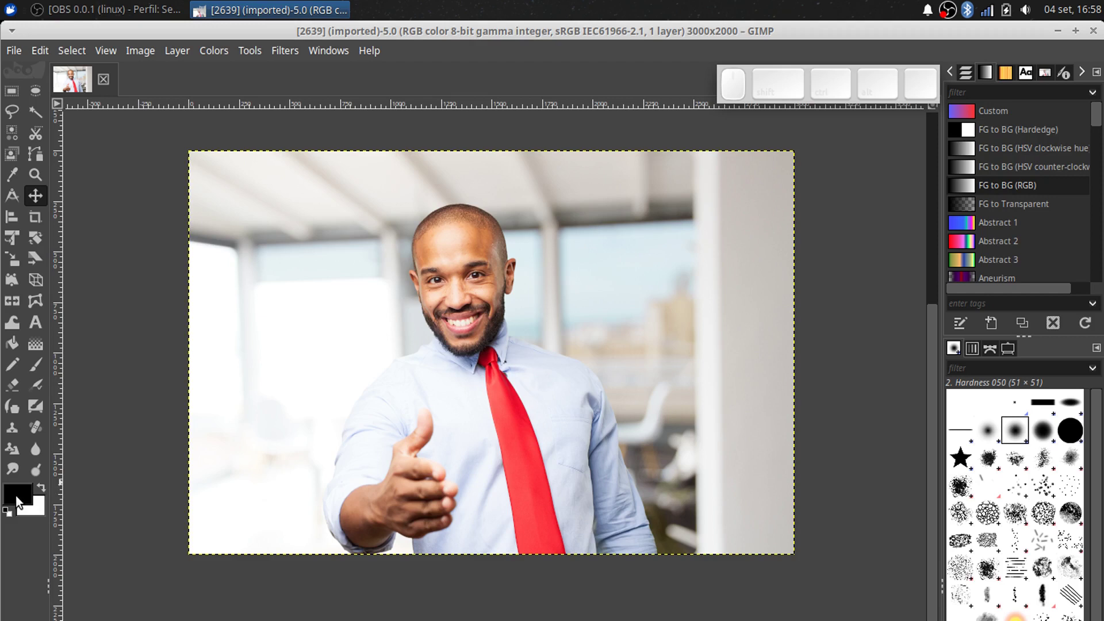
Set the foreground colour to a very dark navy blue, 060835.
{"action": "left_click", "coordinate": [22, 500]}
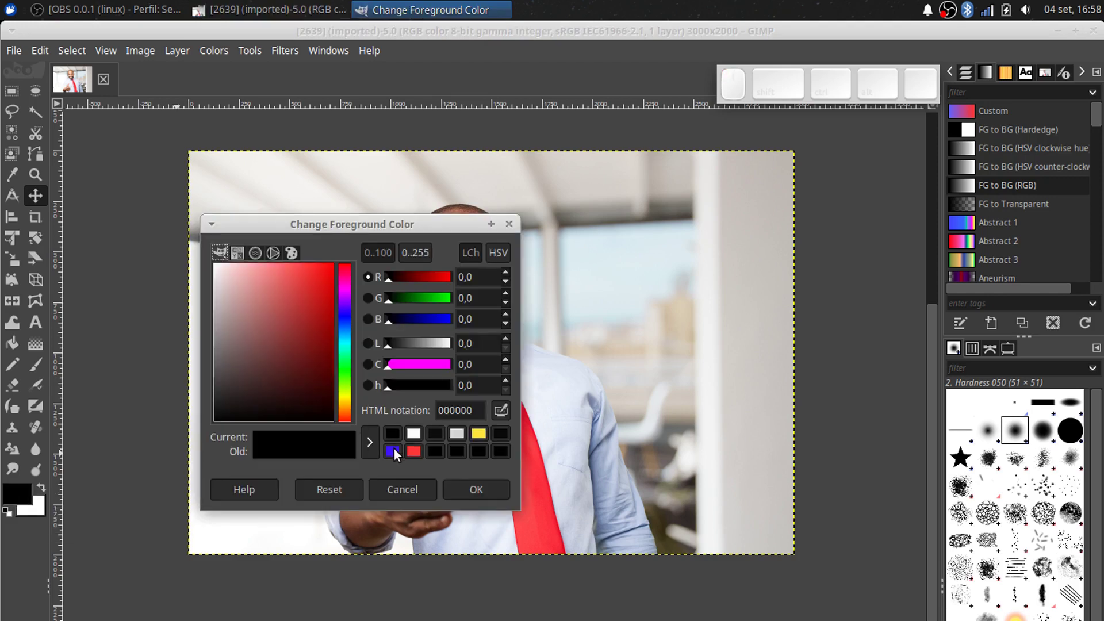
{"action": "left_click", "coordinate": [399, 455]}
{"action": "left_click", "coordinate": [351, 316]}
{"action": "left_click_drag", "start_coordinate": [303, 388], "coordinate": [347, 321]}
{"action": "left_click", "coordinate": [352, 324]}
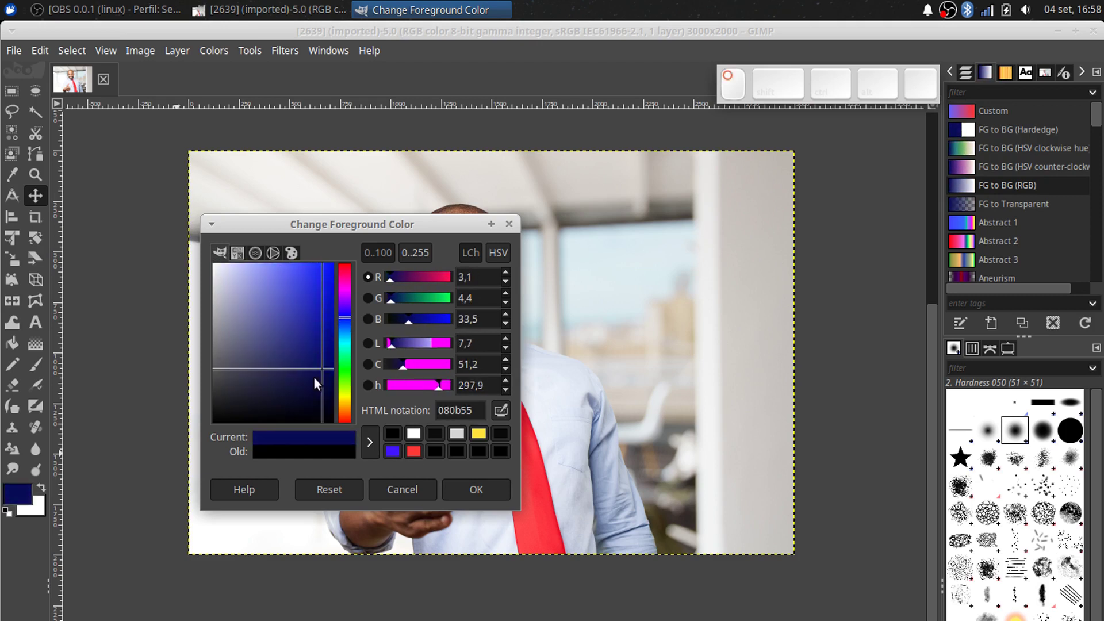
{"action": "left_click_drag", "start_coordinate": [321, 381], "coordinate": [316, 440]}
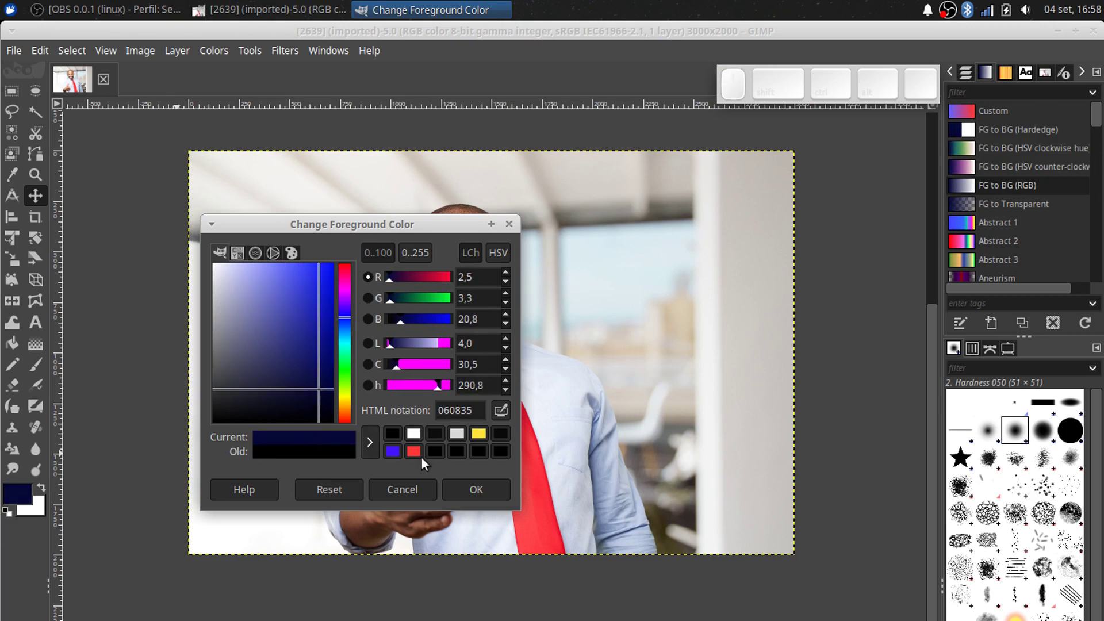
{"action": "left_click", "coordinate": [484, 494]}
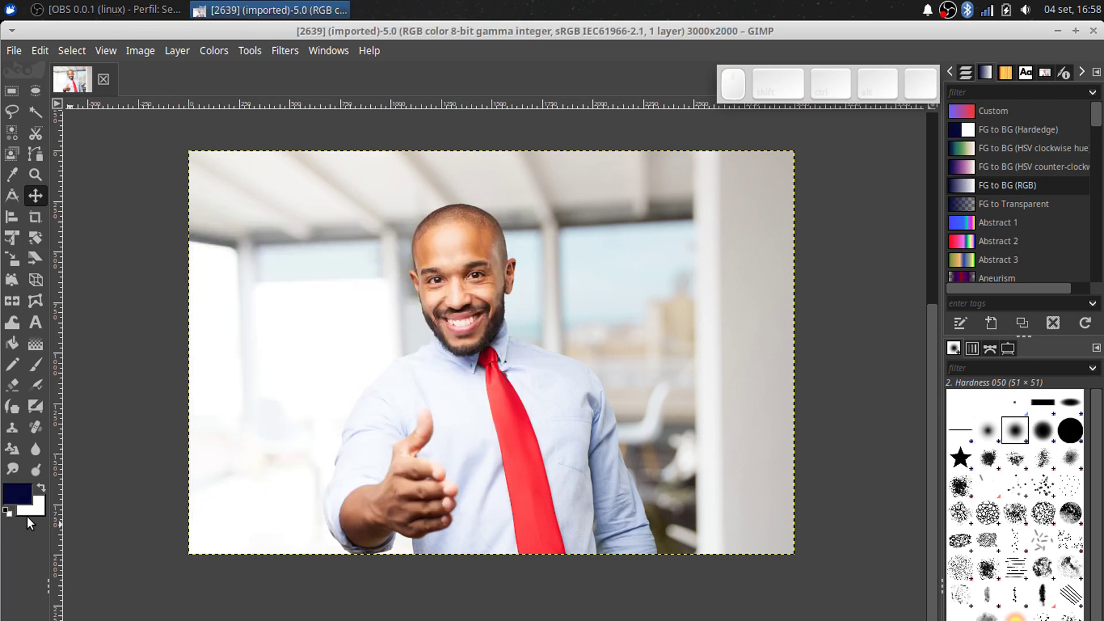
Set the background colour to a soft light blue, 7f95cb.
{"action": "left_click", "coordinate": [41, 515]}
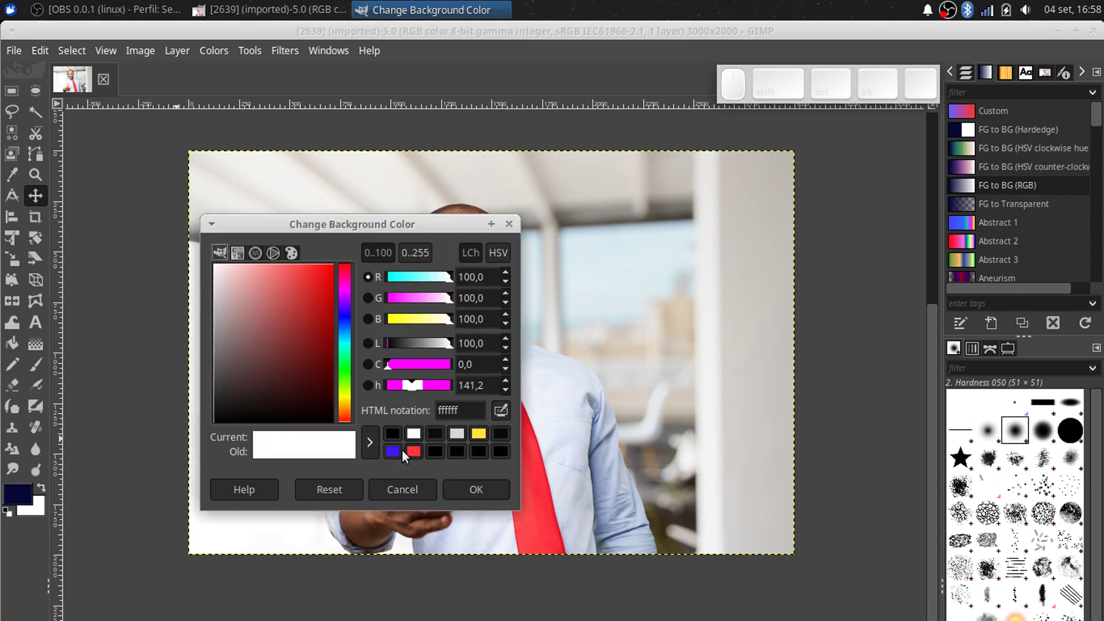
{"action": "left_click", "coordinate": [393, 456]}
{"action": "left_click_drag", "start_coordinate": [353, 316], "coordinate": [327, 340]}
{"action": "left_click_drag", "start_coordinate": [324, 340], "coordinate": [355, 455]}
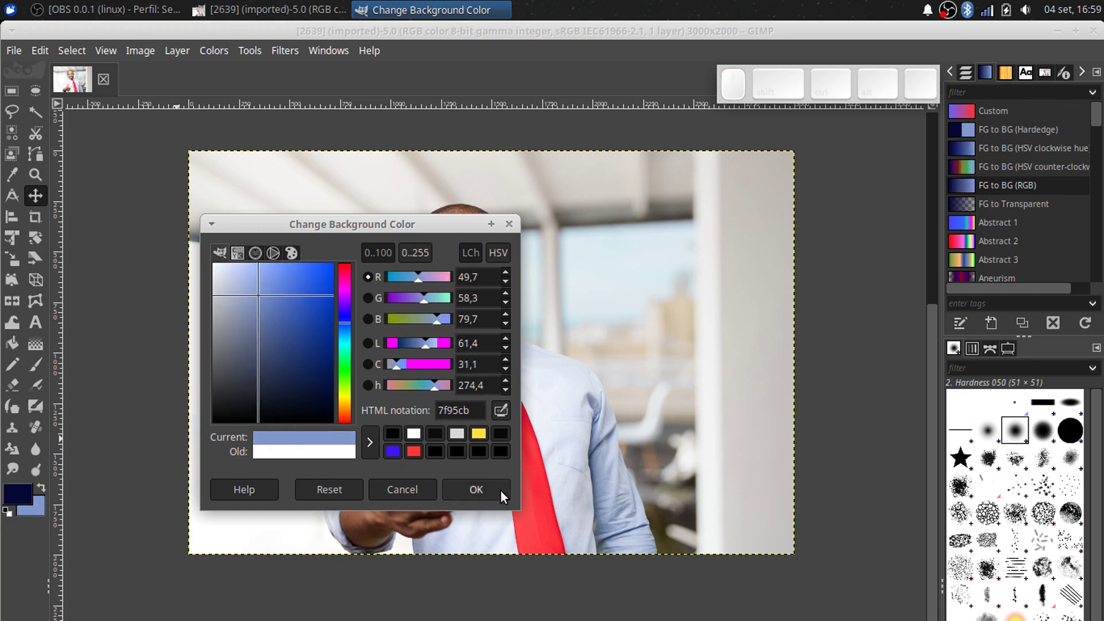
{"action": "left_click", "coordinate": [507, 496]}
Apply Colors > Map > Gradient Map to recolour the portrait from navy to light blue.
{"action": "left_click", "coordinate": [223, 55]}
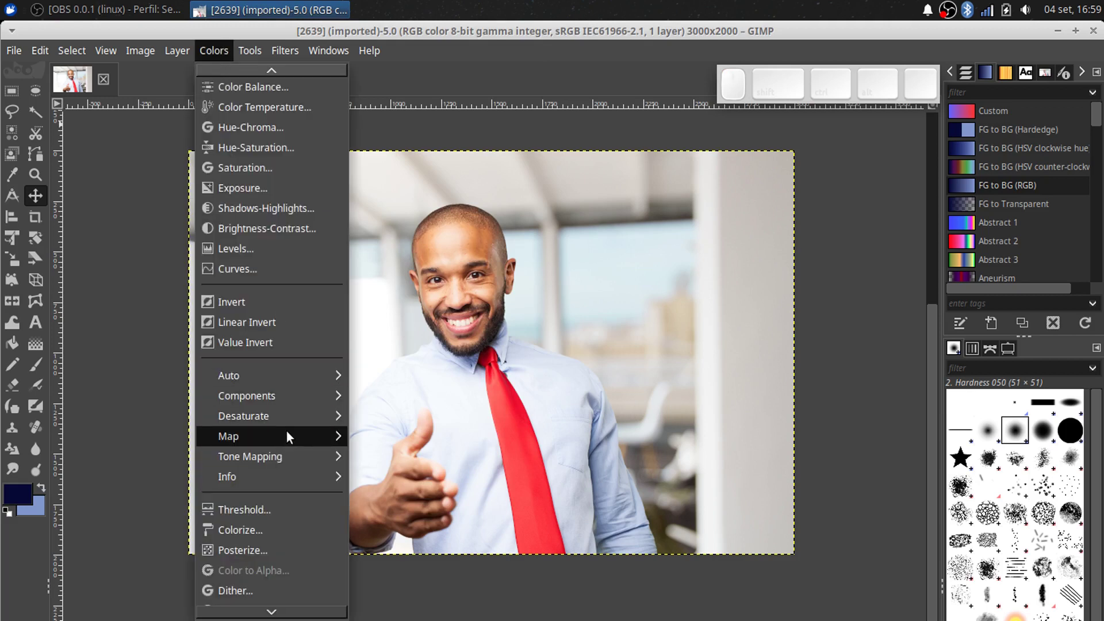
{"action": "left_click", "coordinate": [400, 556]}
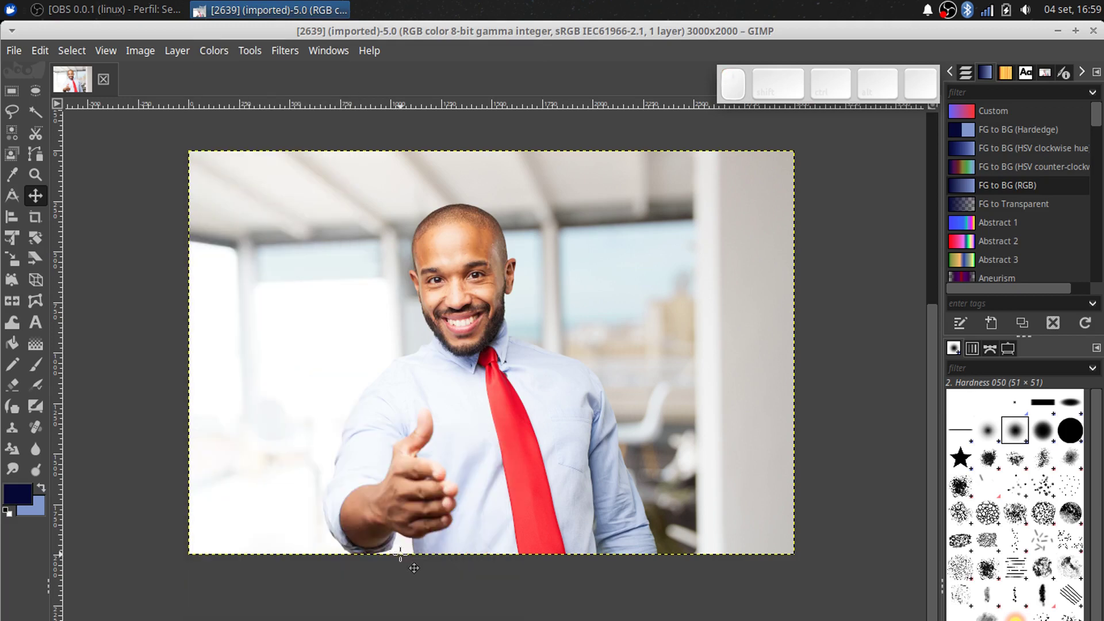